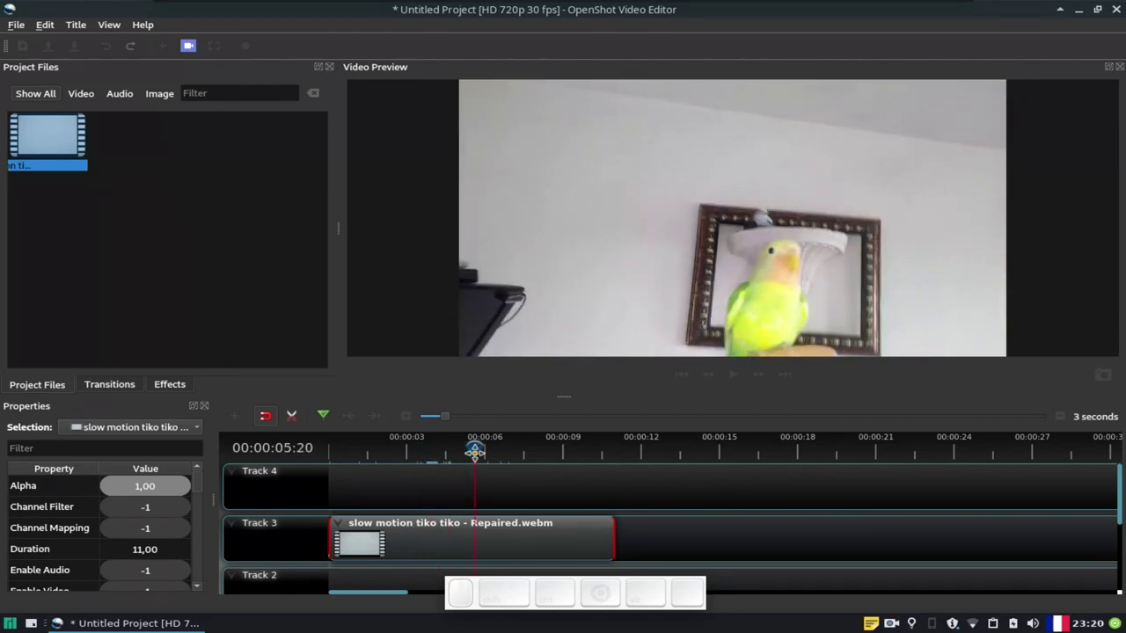
Step: Slice the Track 3 parrot clip at about 00:00:06, keeping both sides
left_click(474, 458)
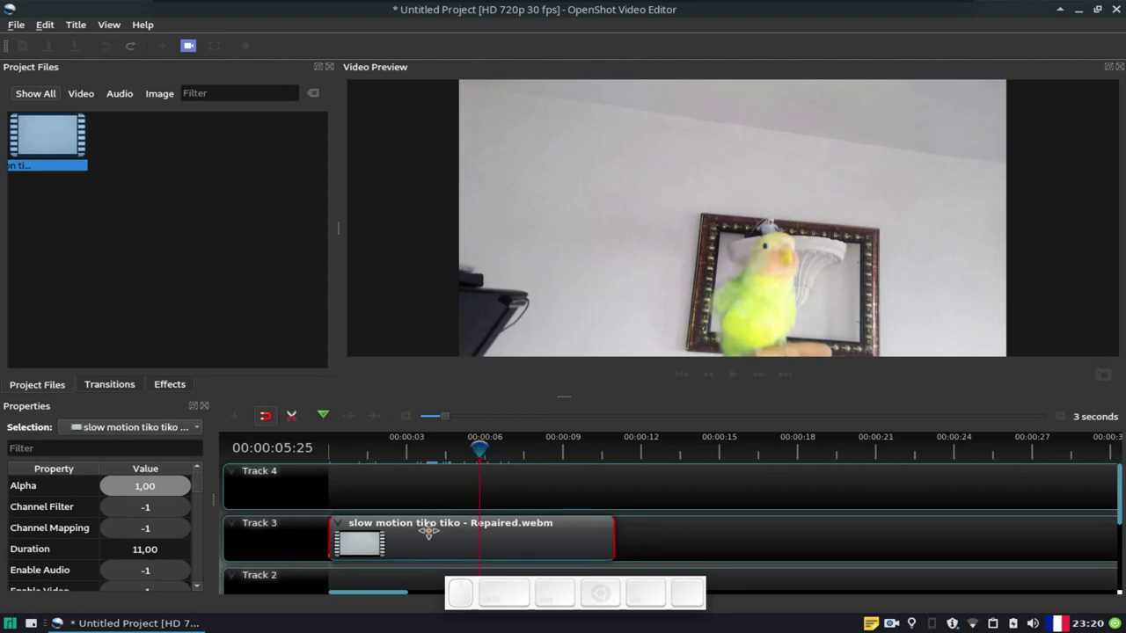
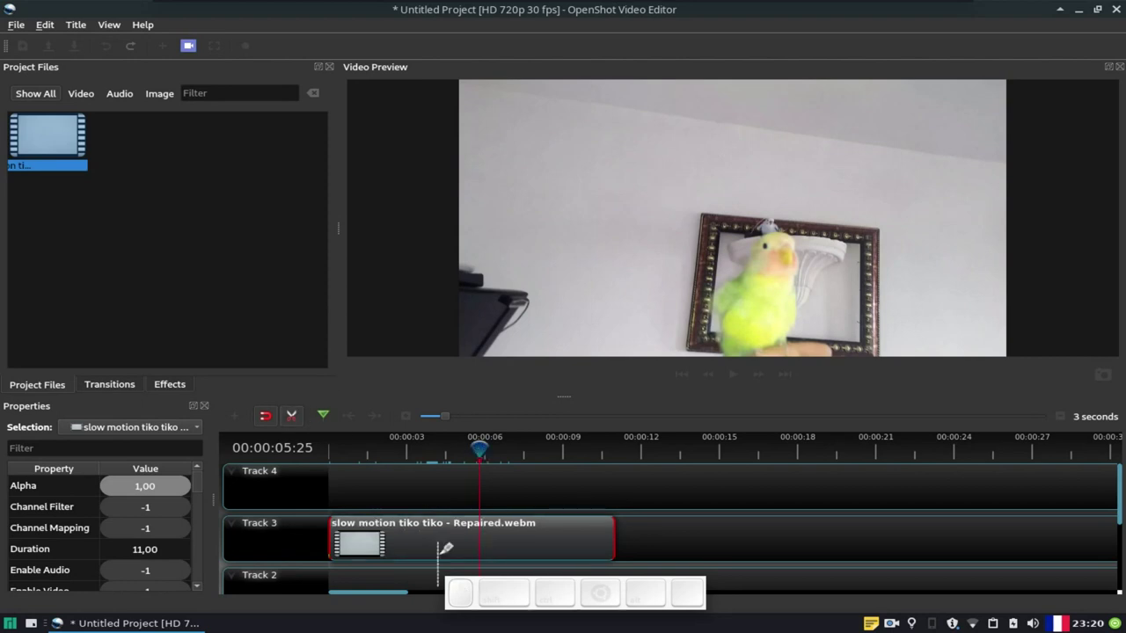
scroll("up", 3)
left_click_drag(479, 450, 571, 457)
left_click(573, 453)
left_click(592, 451)
left_click_drag(584, 453, 570, 452)
left_click(570, 452)
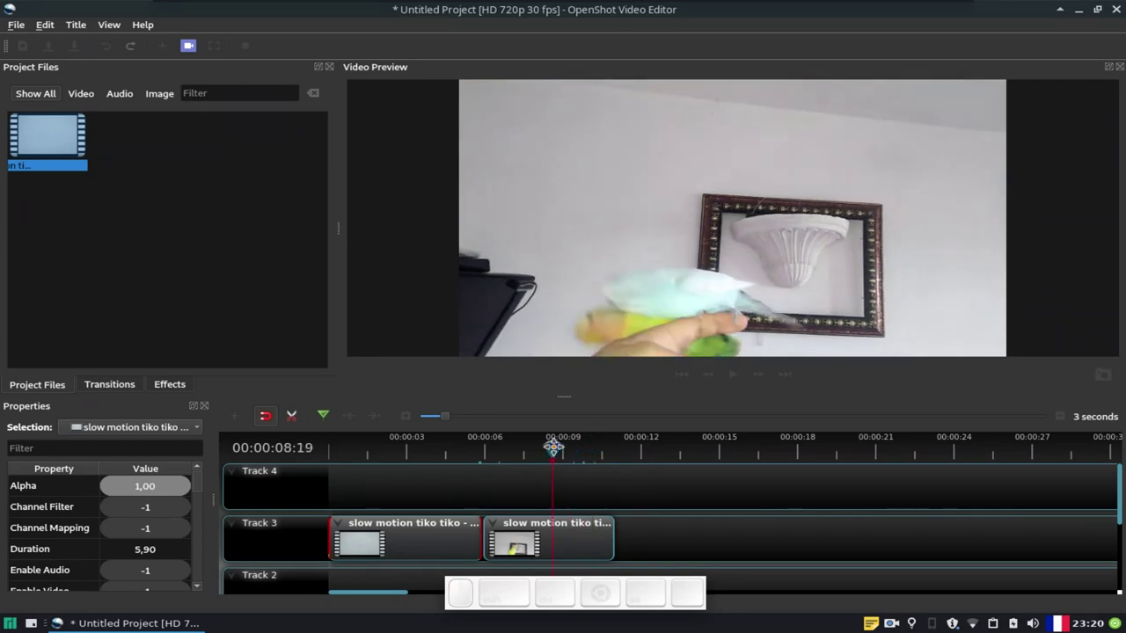
Step: Scrub the footage after the cut and park the playhead at about eight seconds
left_click_drag(554, 452, 533, 456)
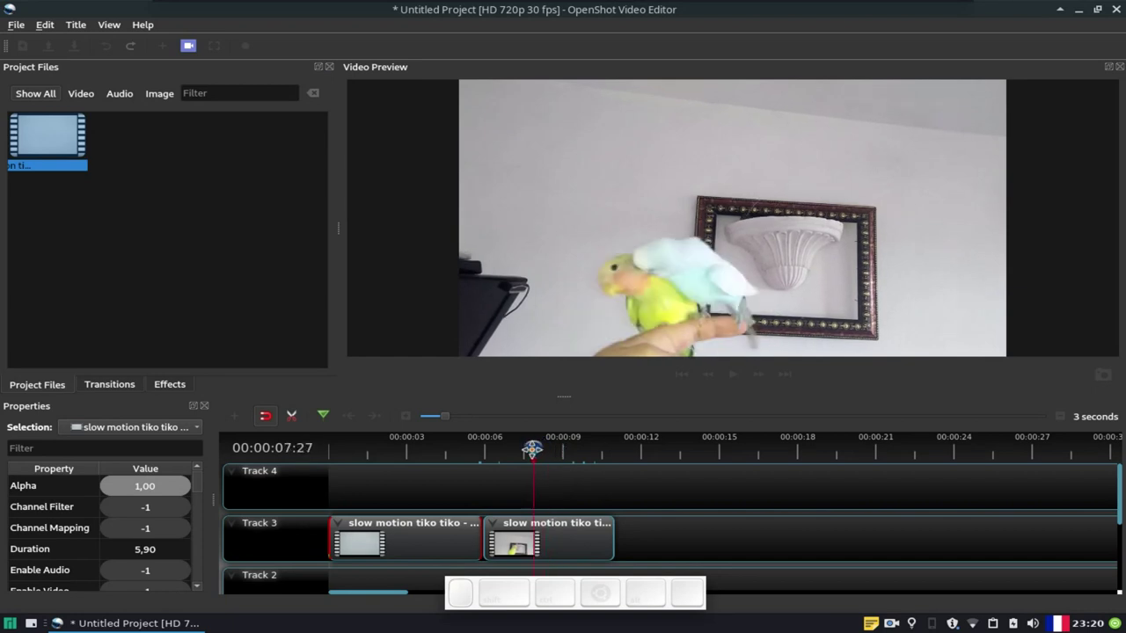
left_click_drag(532, 455, 521, 456)
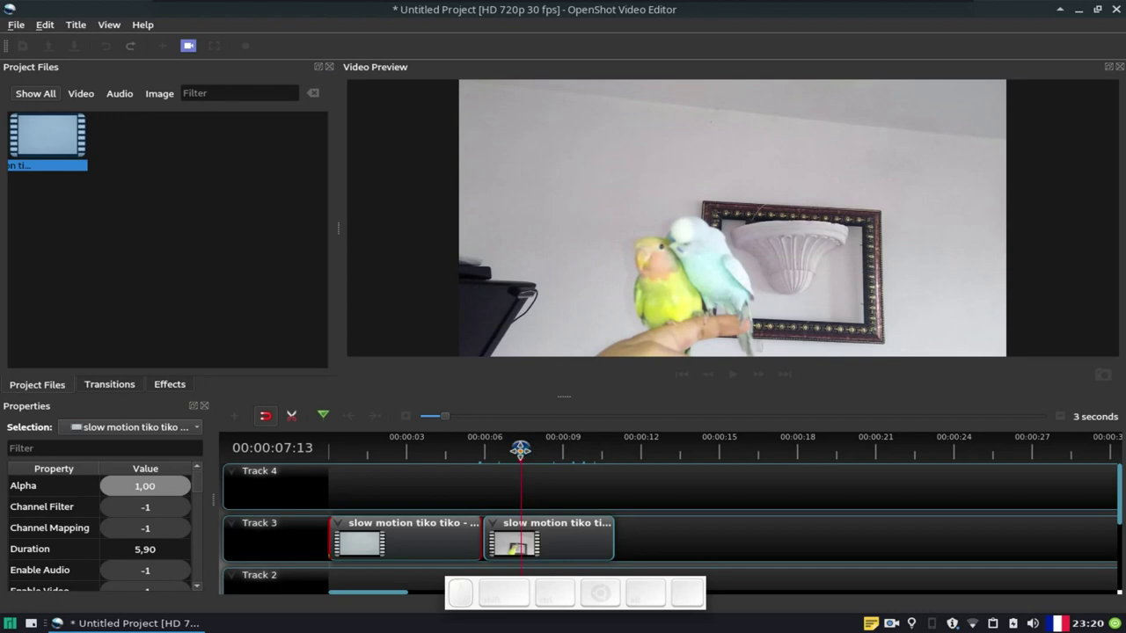
left_click(520, 456)
left_click(515, 457)
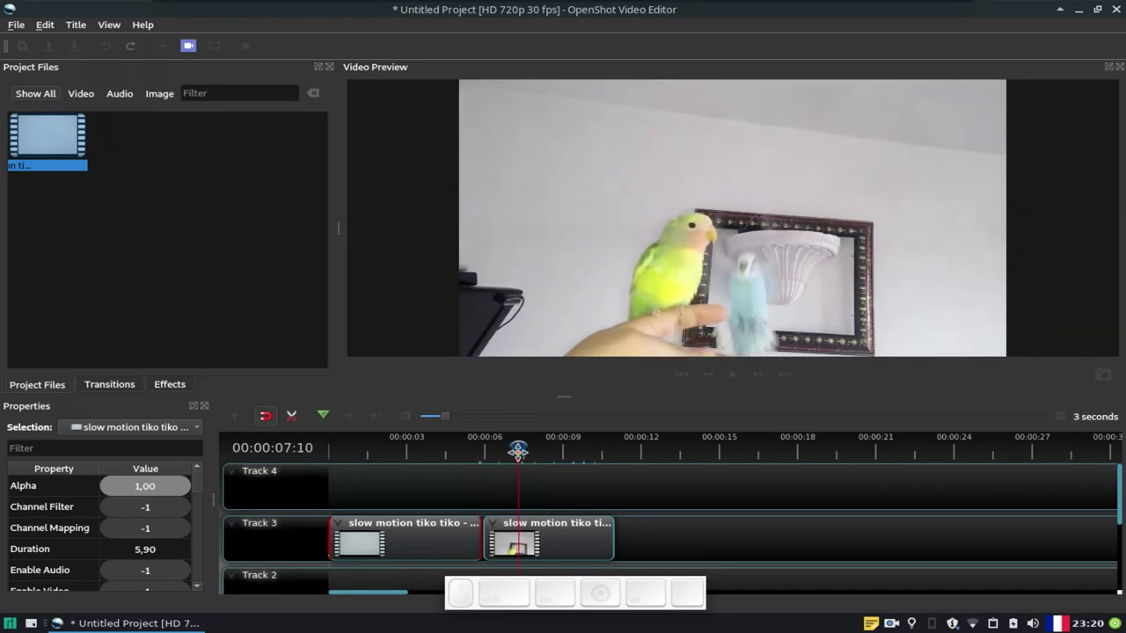
left_click(518, 457)
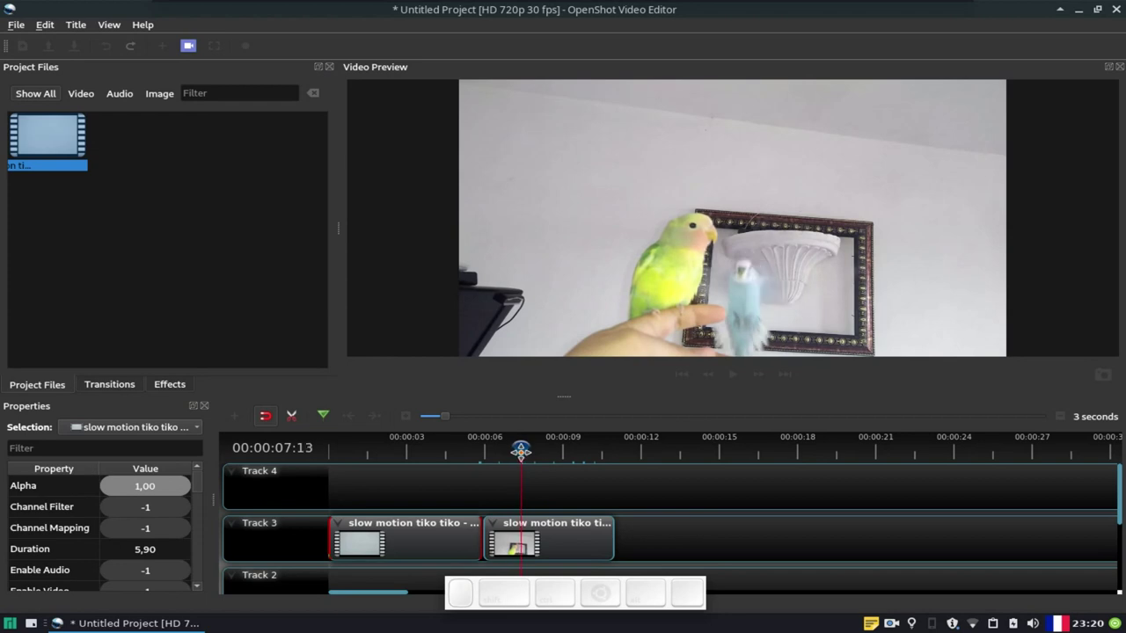
left_click(521, 457)
left_click(531, 458)
left_click(734, 388)
left_click(734, 389)
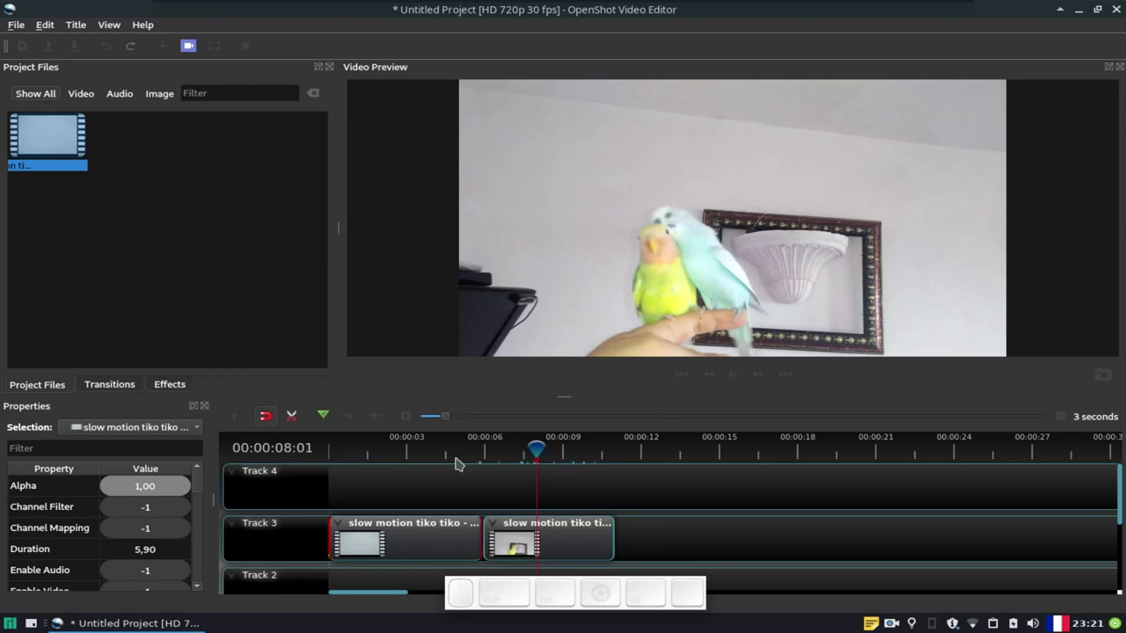
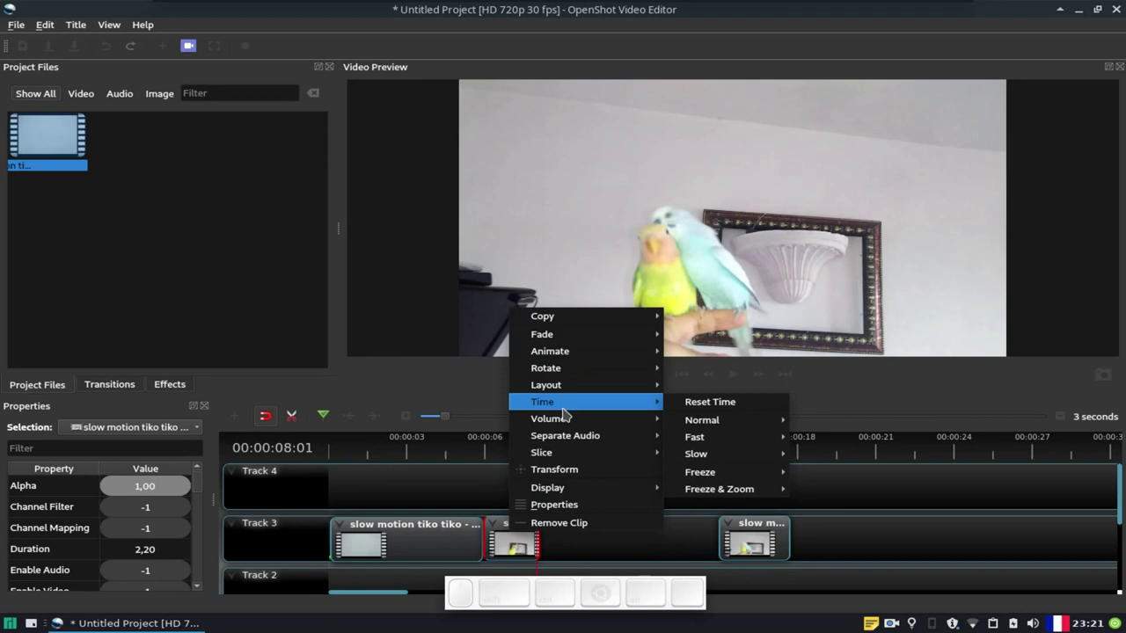
Step: Slow the middle parrot clip to 1/4X forward speed via Time > Slow
left_click(842, 458)
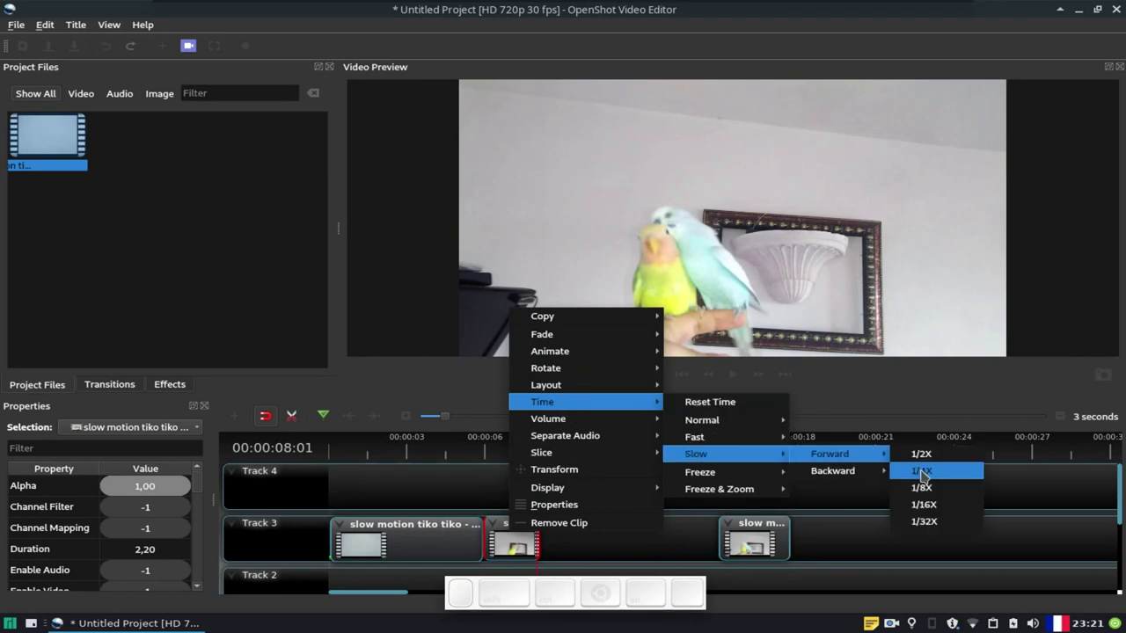
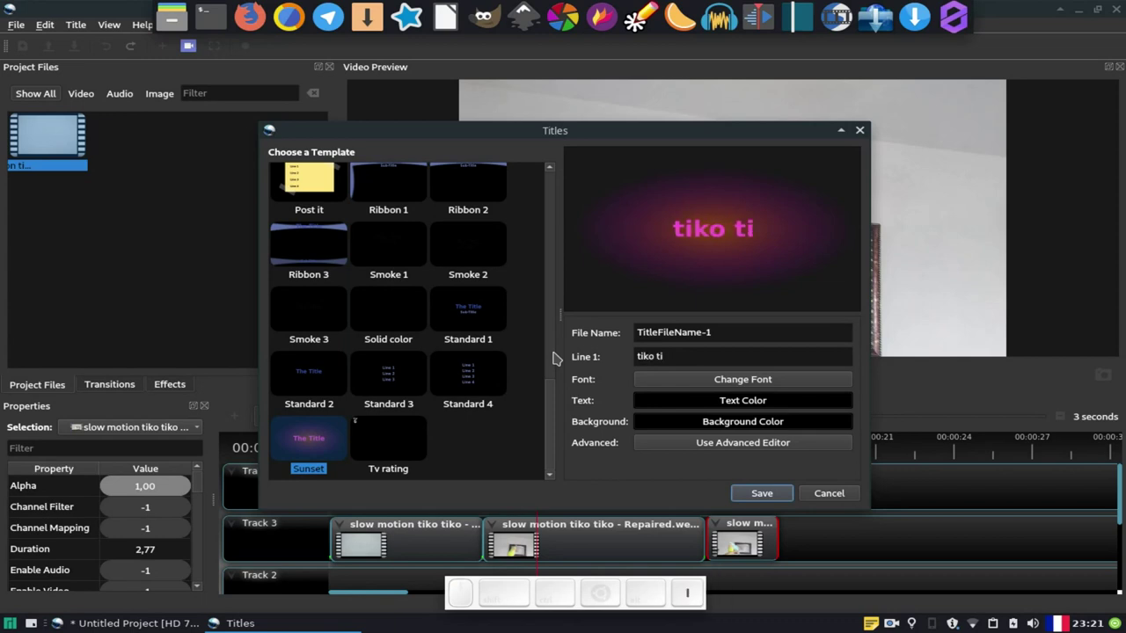
Step: Finish the 'tiko tiko slow motion' text on the Sunset template and set its font to Unique
key("space")
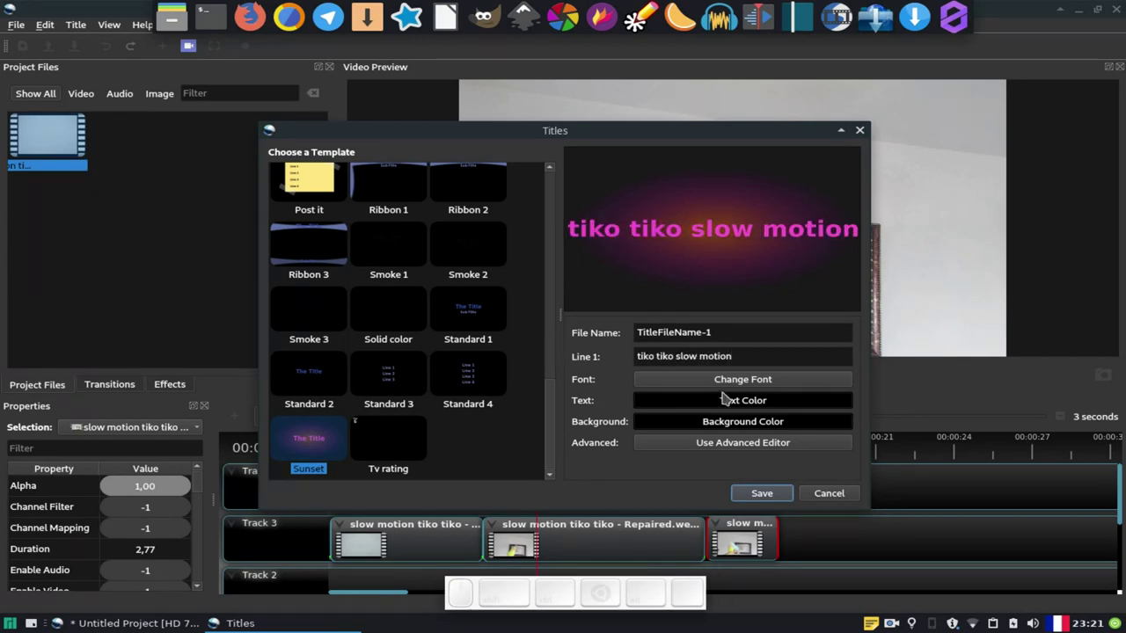
left_click(735, 386)
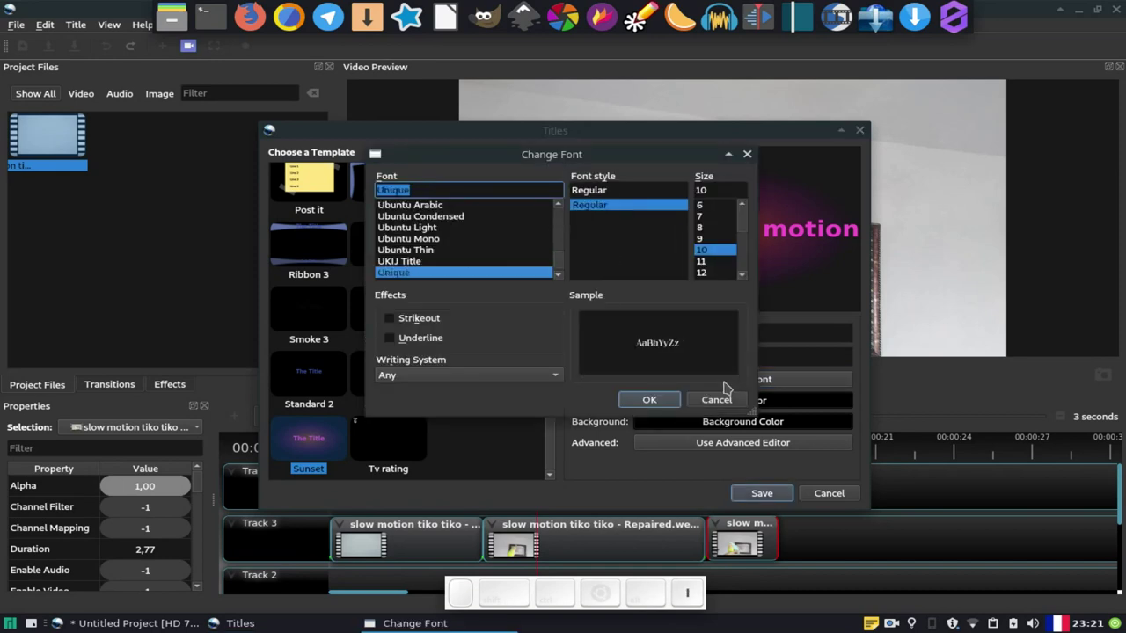
left_click(654, 405)
left_click(740, 449)
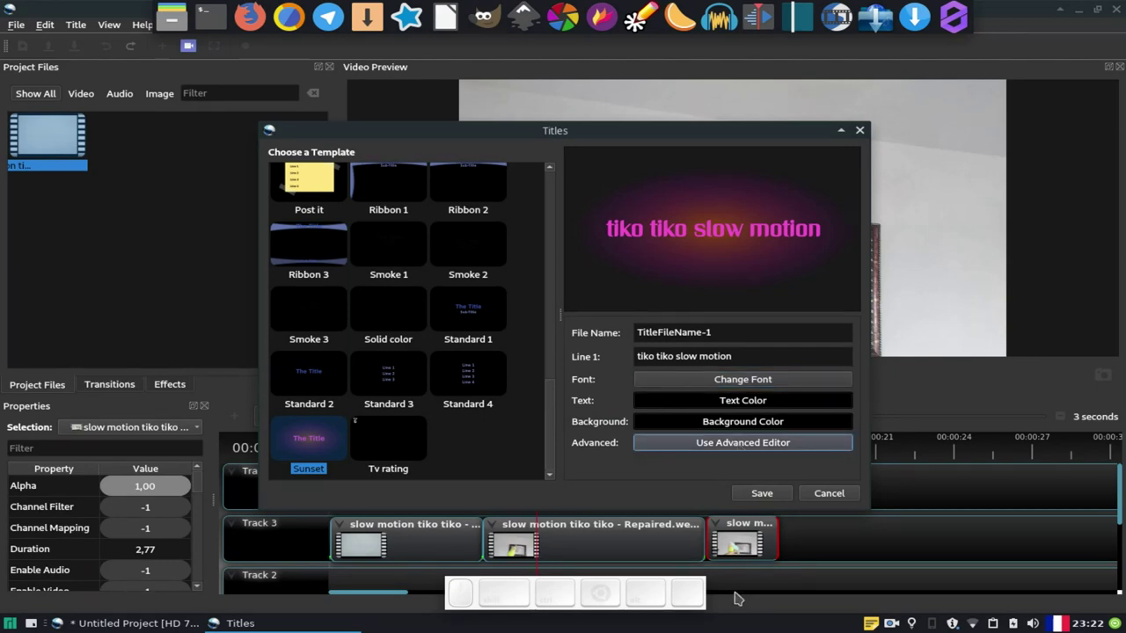
Step: Bring the title into Inkscape and select the 'slow motion' text for Fill and Stroke editing
left_click(314, 14)
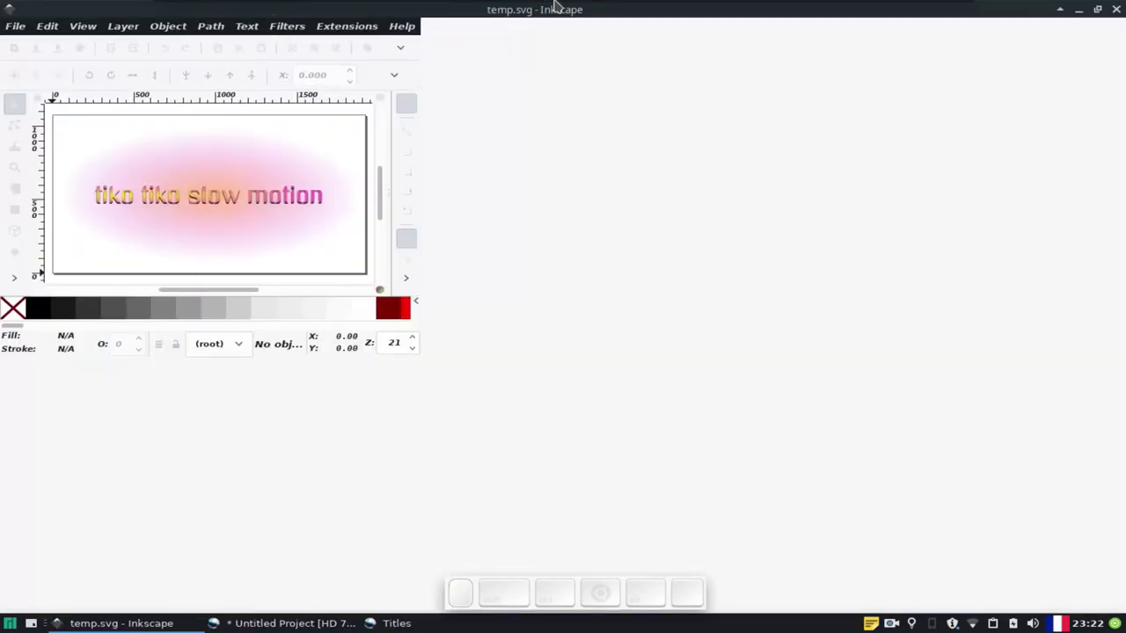
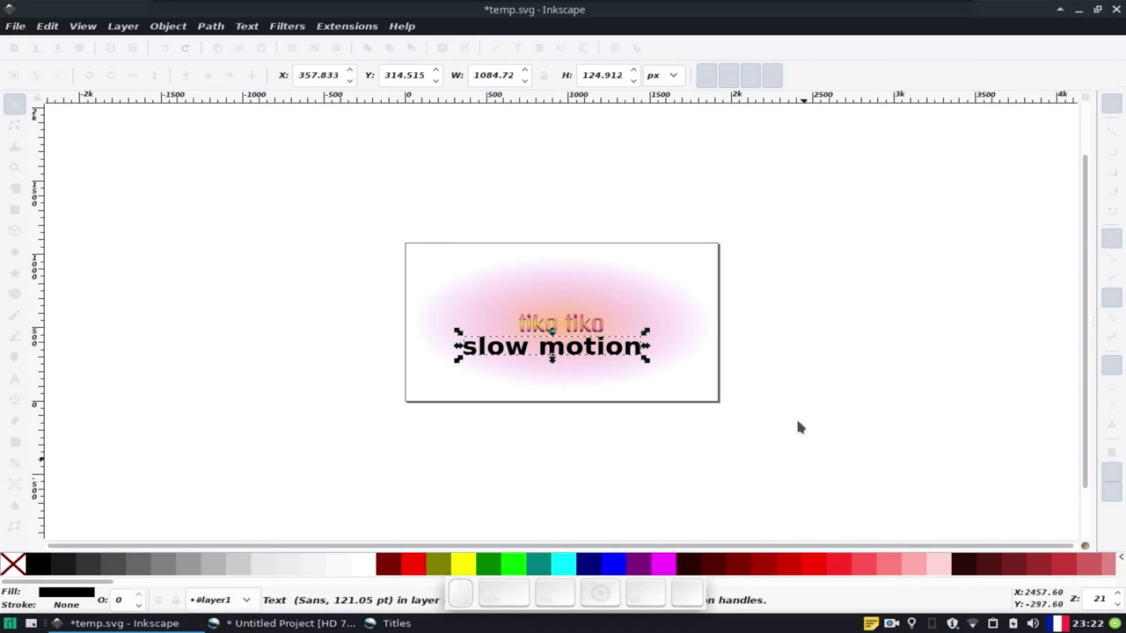
left_click(501, 53)
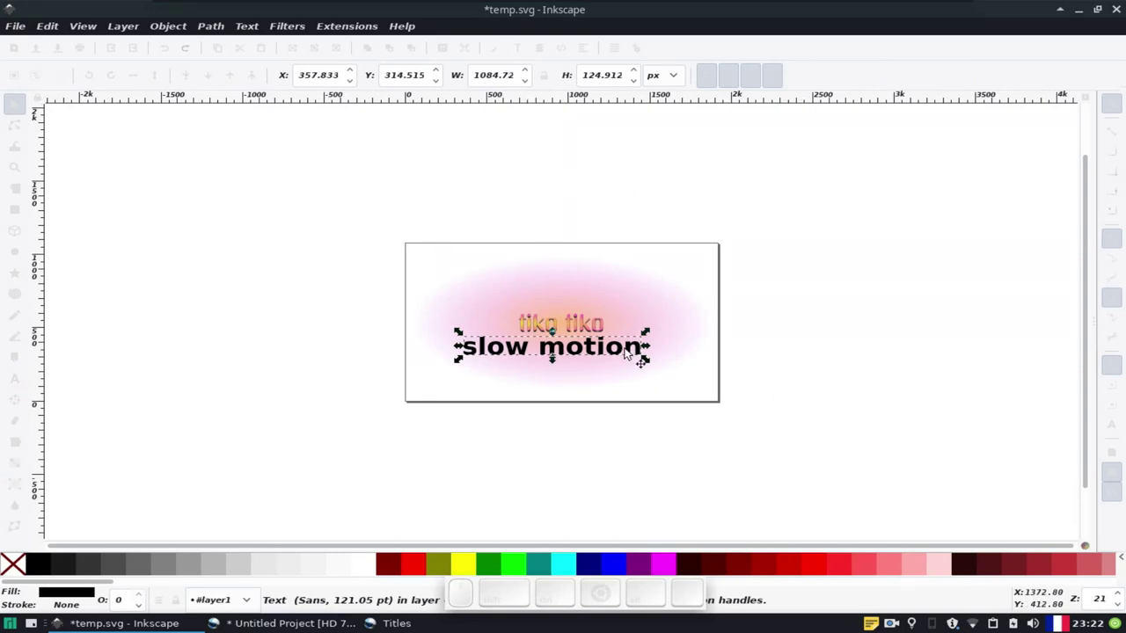
left_click(890, 268)
Step: Fill 'slow motion' with radial gradient 3670, the same pink-and-yellow as 'tiko tiko'
left_click(834, 447)
left_click(17, 547)
left_click(566, 352)
left_click_drag(561, 353, 694, 509)
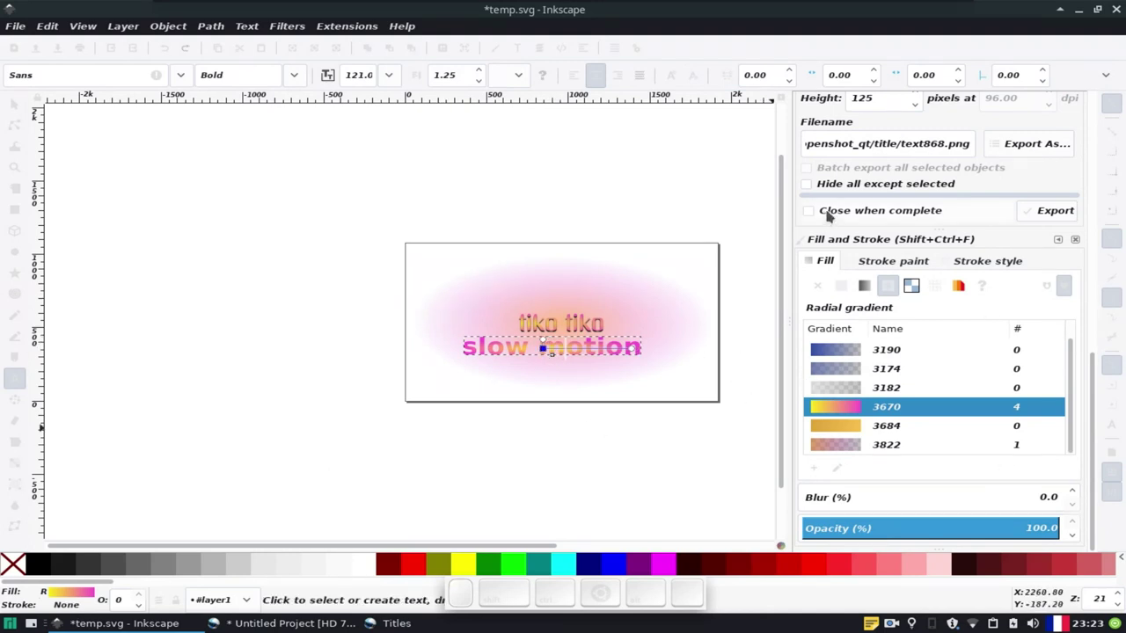
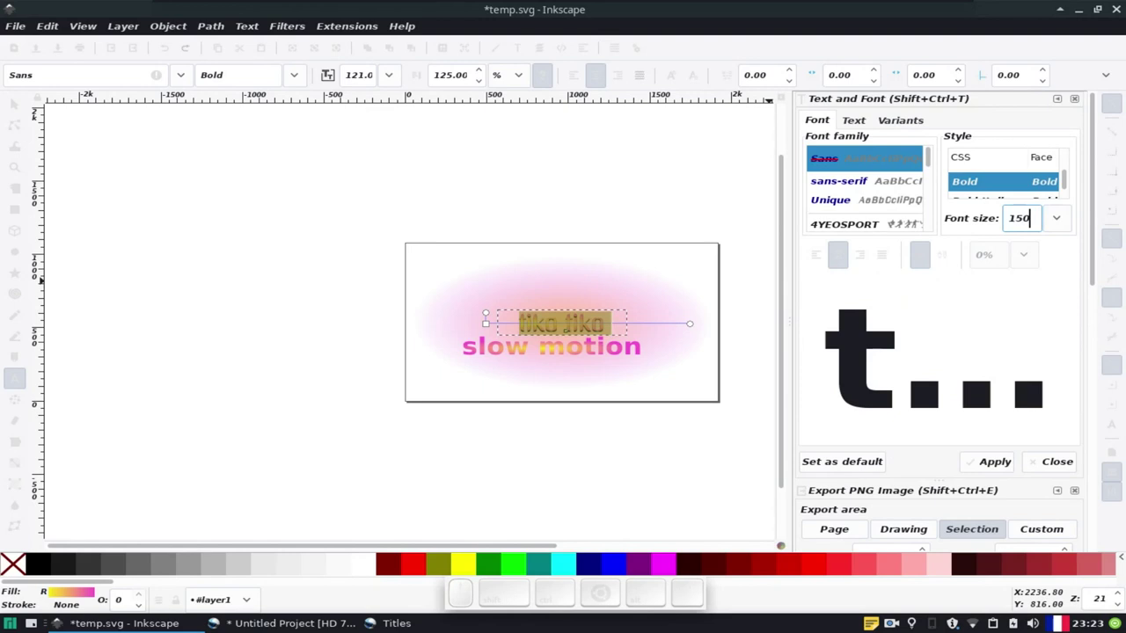
Step: Apply font size 150 to 'tiko tiko' and drag it to sit just above 'slow motion'
left_click(1003, 465)
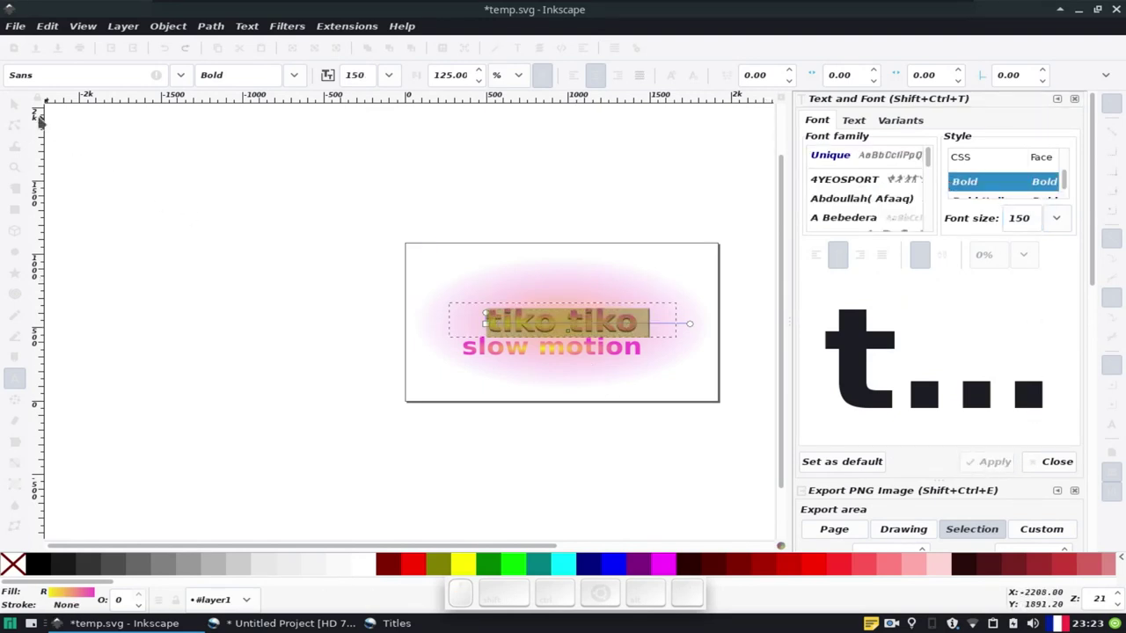
left_click(25, 110)
left_click_drag(589, 330, 582, 330)
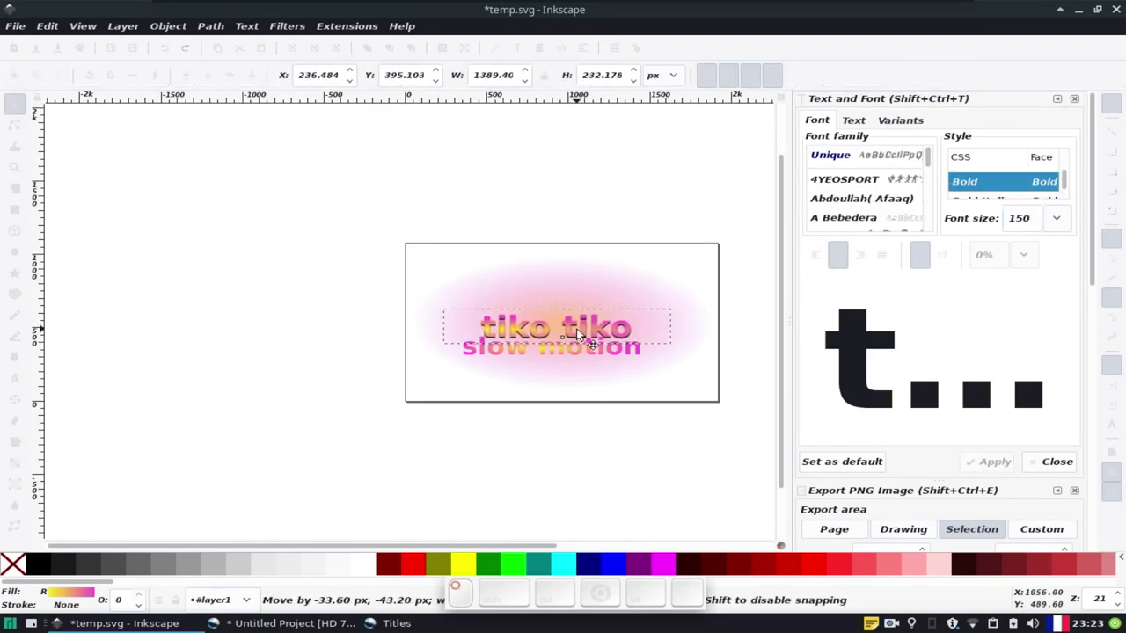
left_click_drag(585, 335, 626, 454)
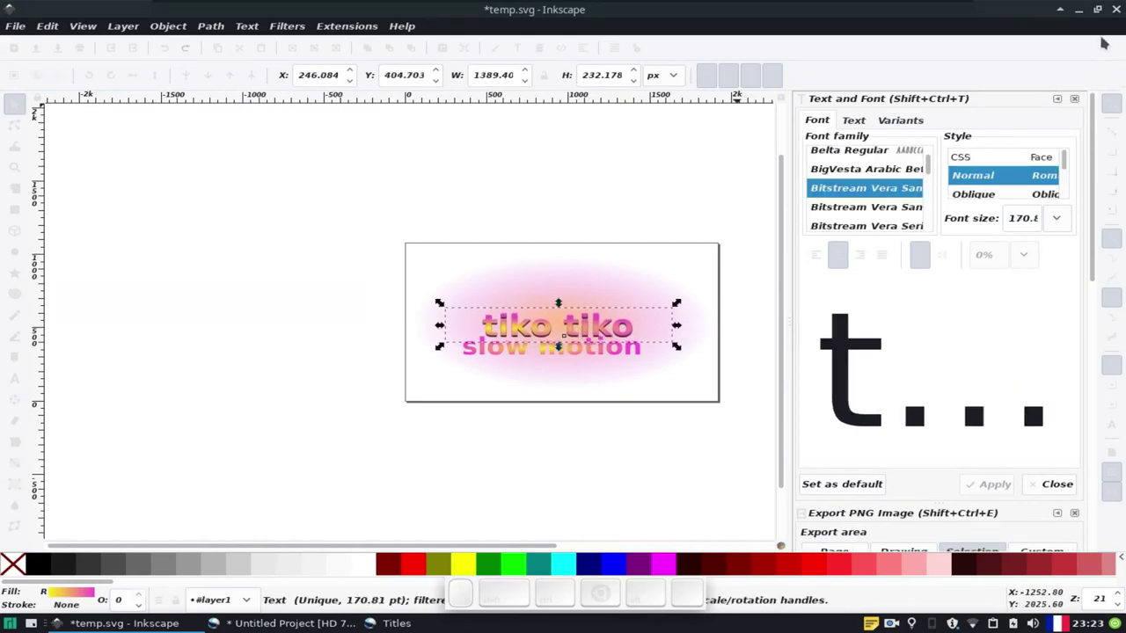
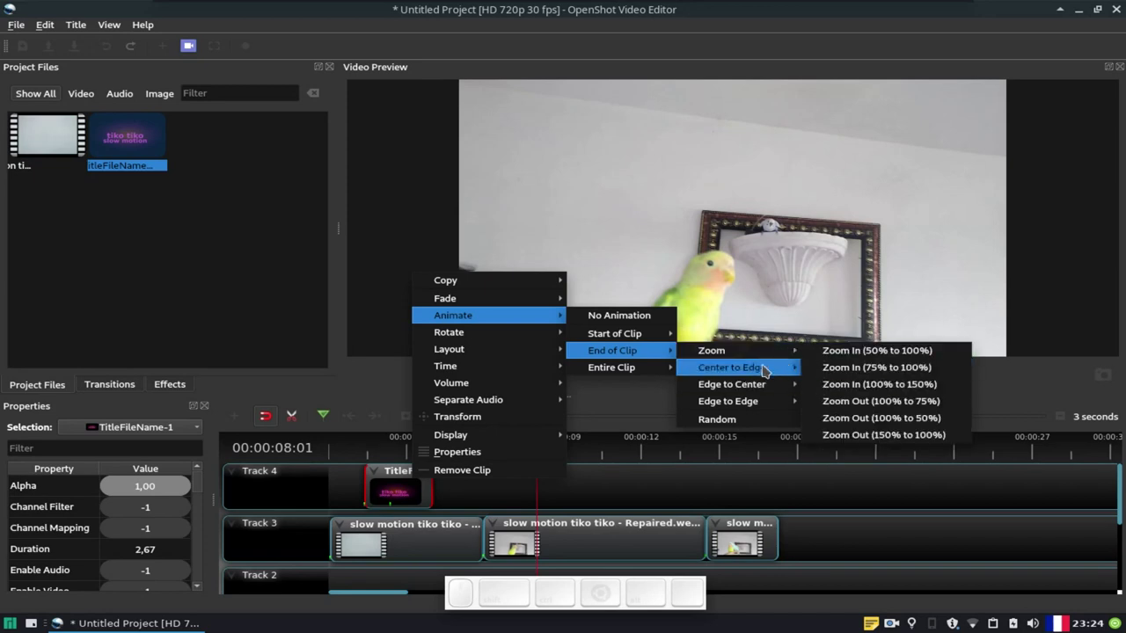
Step: Give the title clip an End of Clip animation and play it back over the parrot footage
left_click(872, 377)
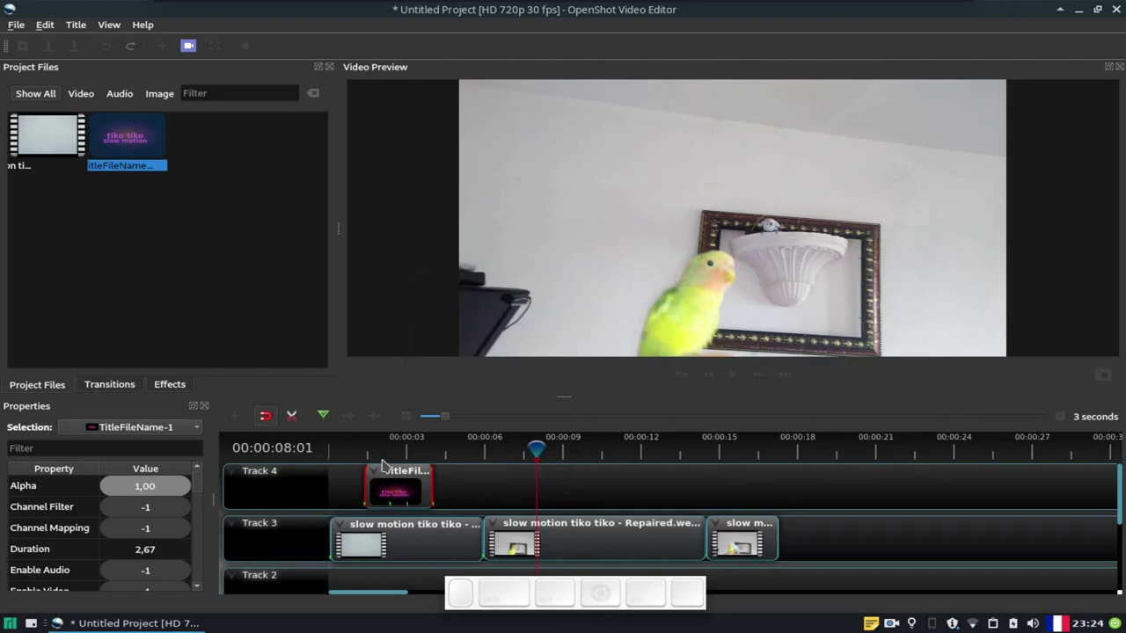
left_click(362, 451)
left_click(736, 383)
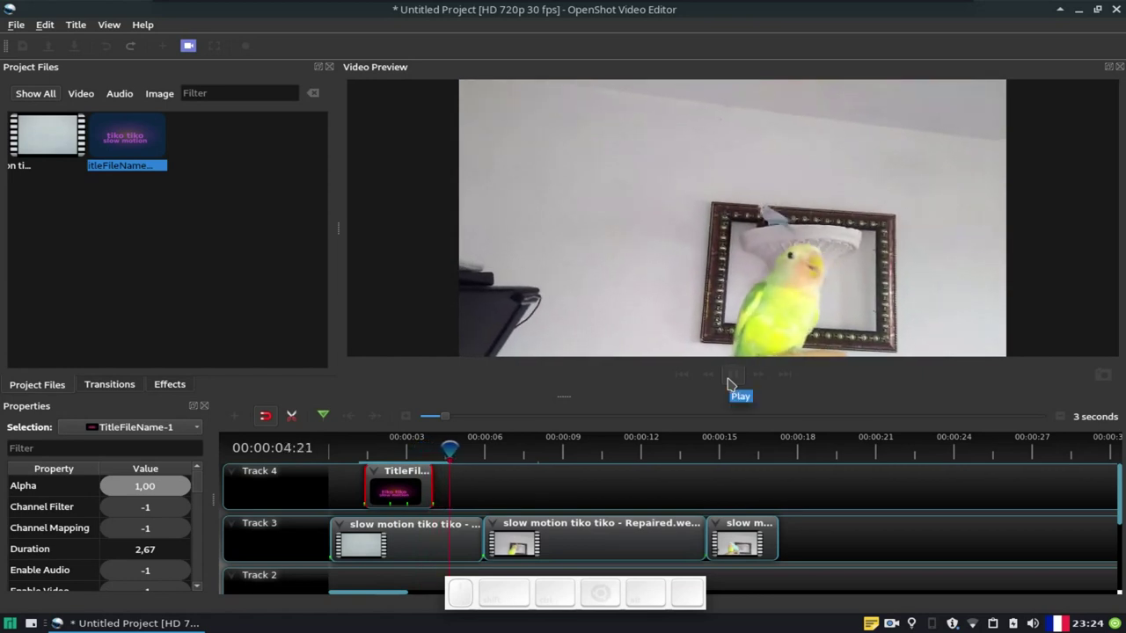
left_click(735, 383)
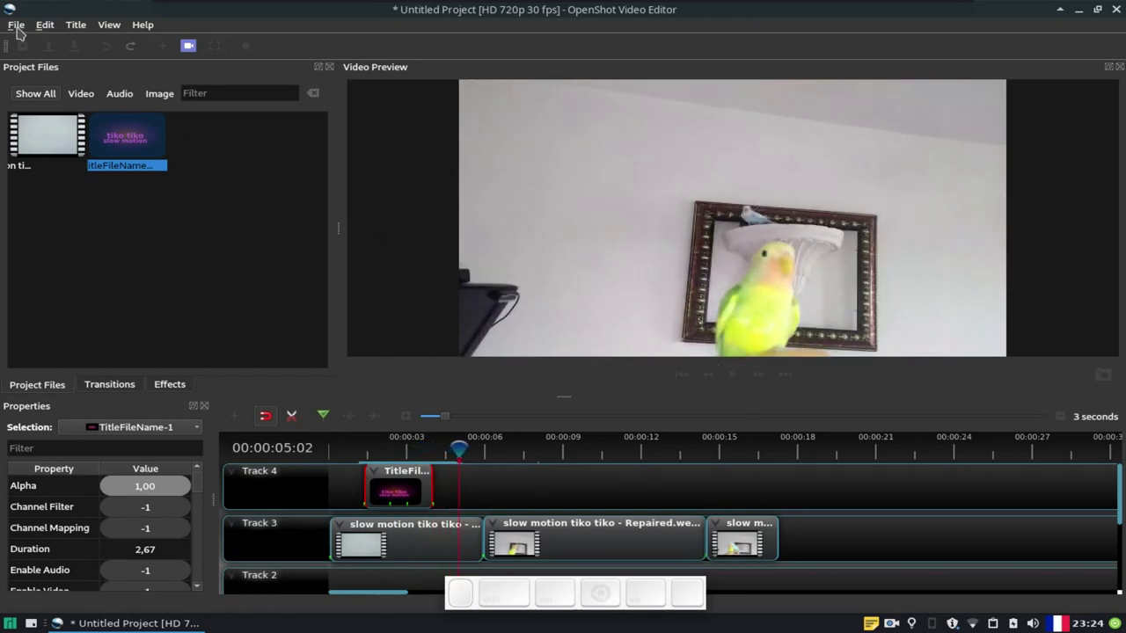
Step: Import 'Happy - MBB.mp3' and place it on Track 2 at the start
left_click(21, 33)
left_click(21, 33)
scroll("down", 3)
scroll("up", 3)
left_click(22, 31)
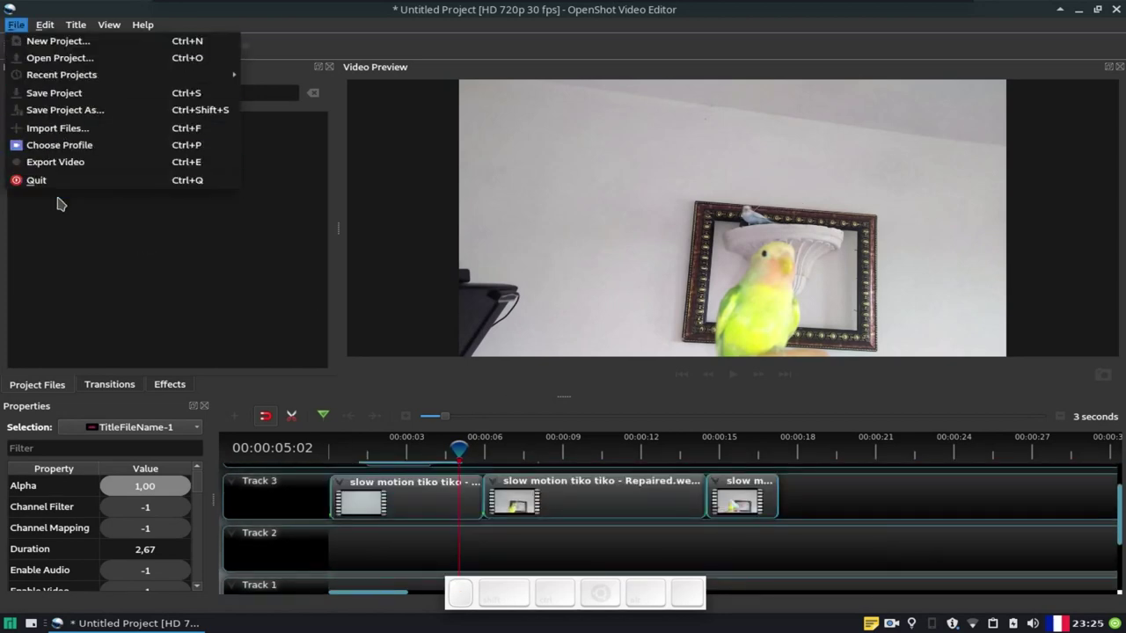
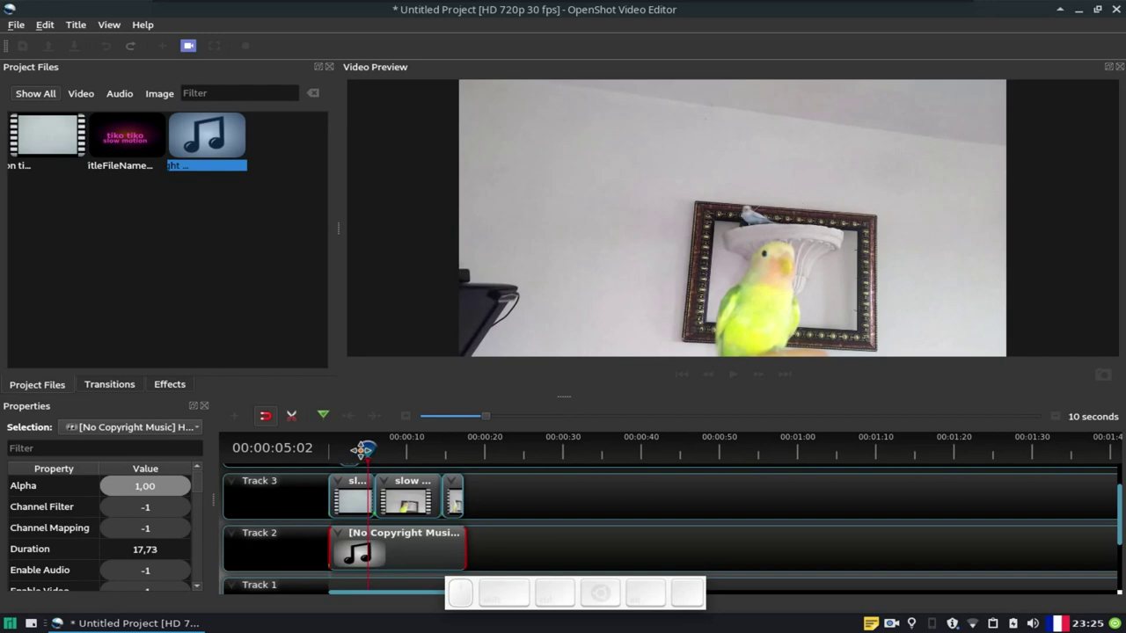
Step: Play the preview from the start to hear the music under the parrot clips
left_click(359, 445)
left_click(736, 379)
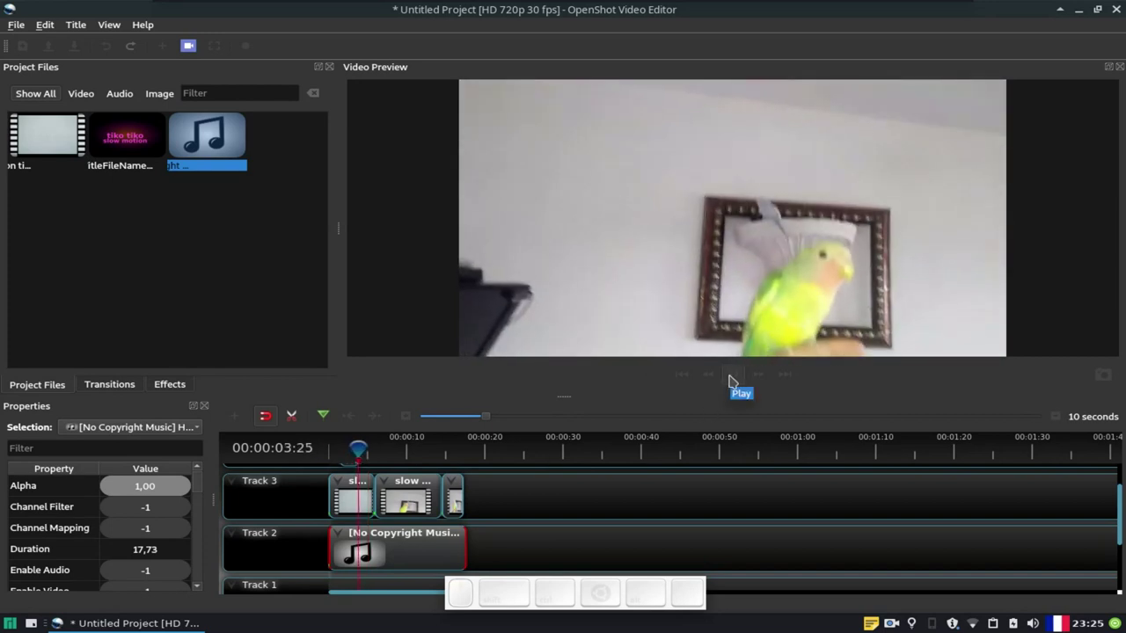
left_click(737, 379)
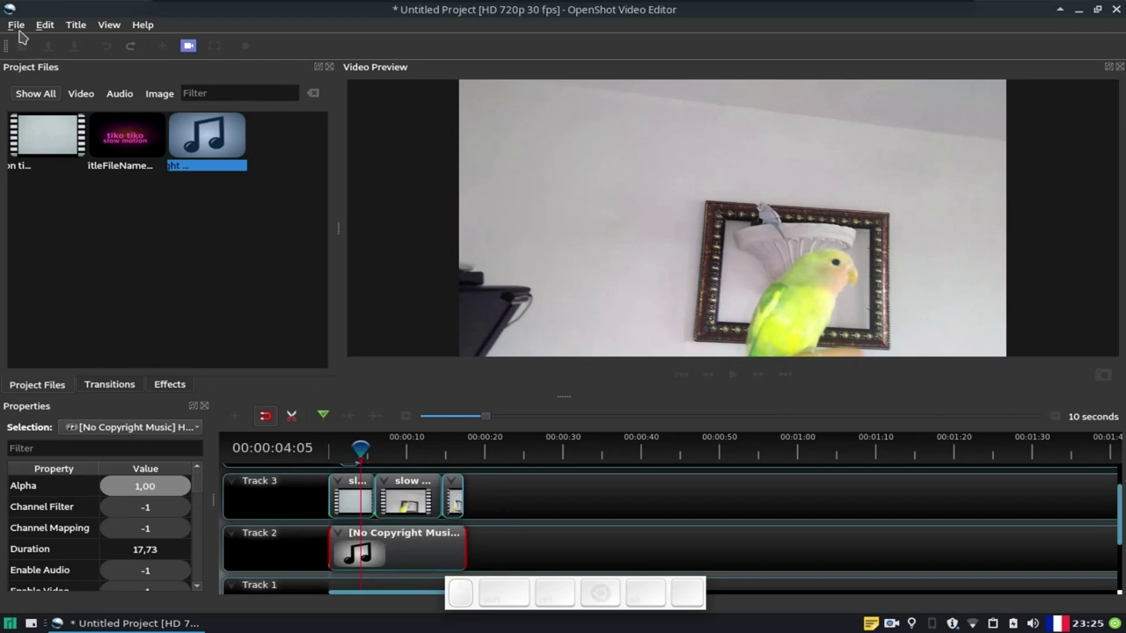
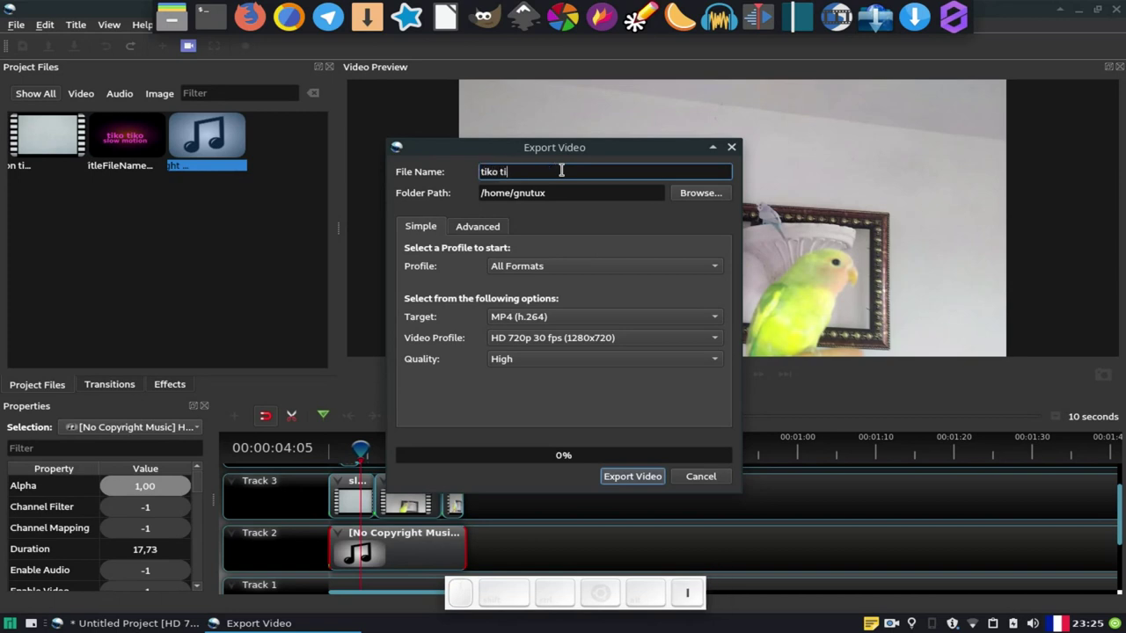
Step: Name the export 'tiko tiko slow motion', MP4 (h.264) High quality 720p, and start rendering
key("space")
key("space")
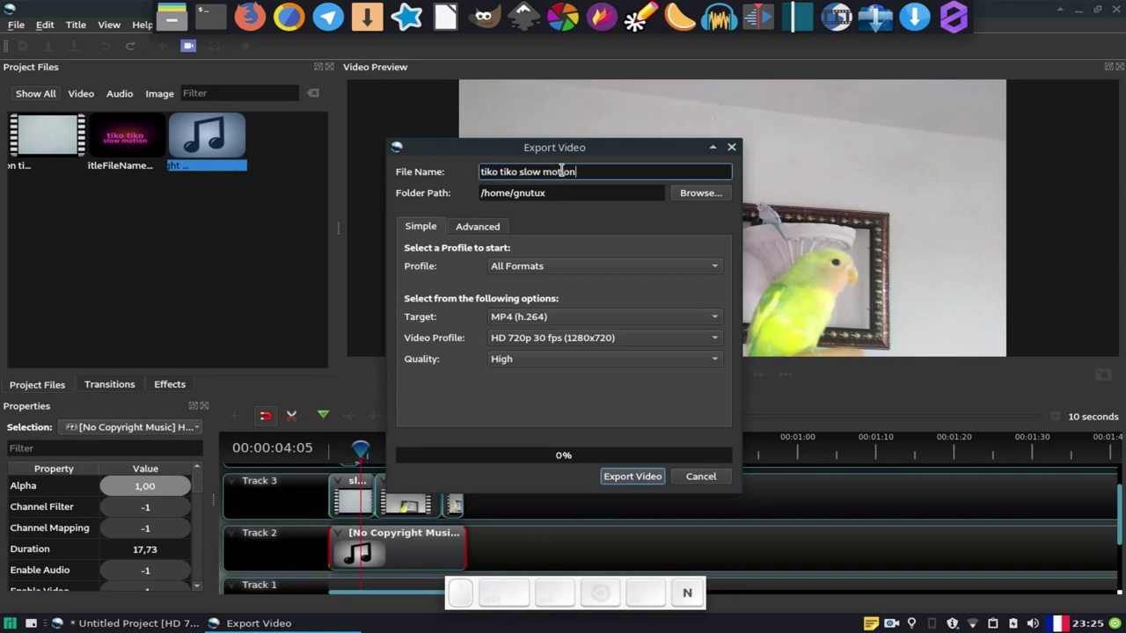
left_click(633, 485)
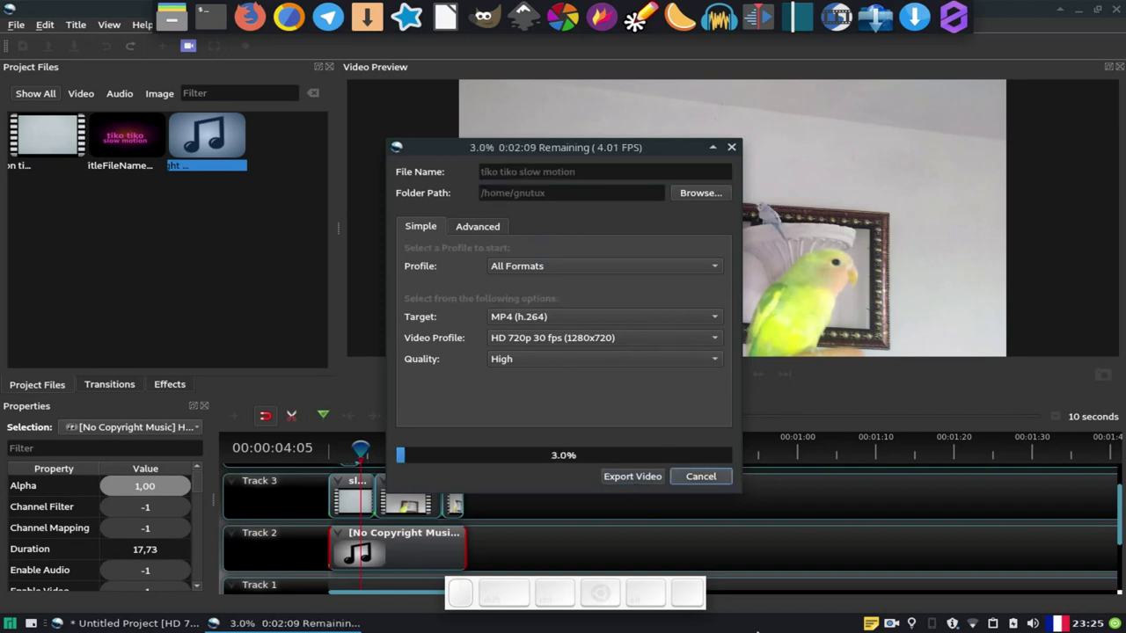